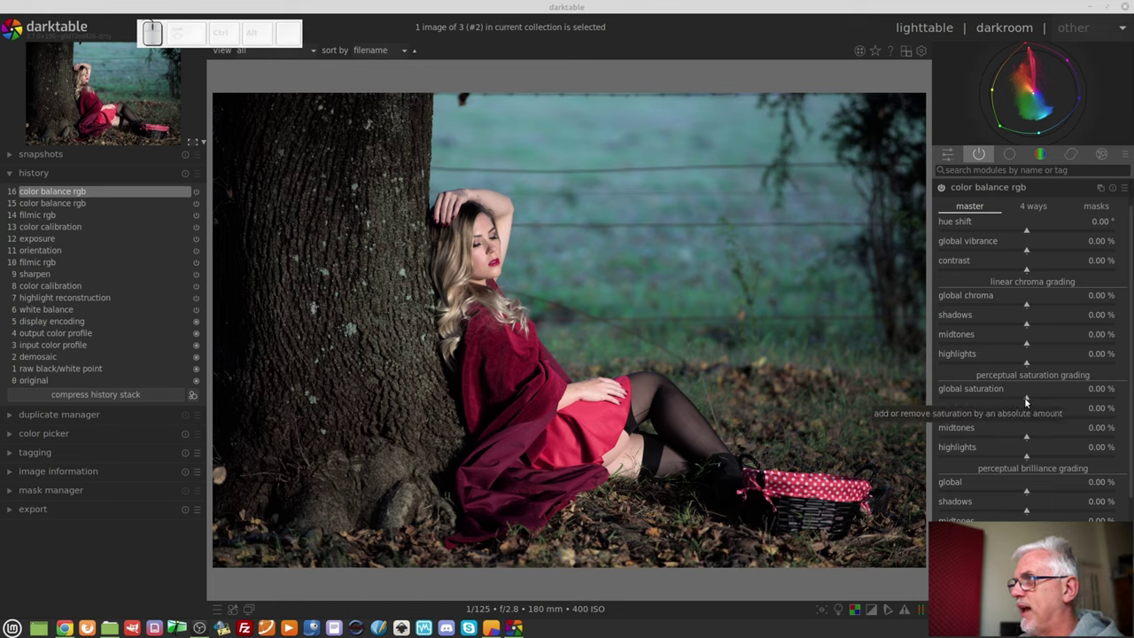
- Try the global saturation, reset it to 0, then raise midtones saturation to about 13%
drag(1026, 398, 1065, 383)
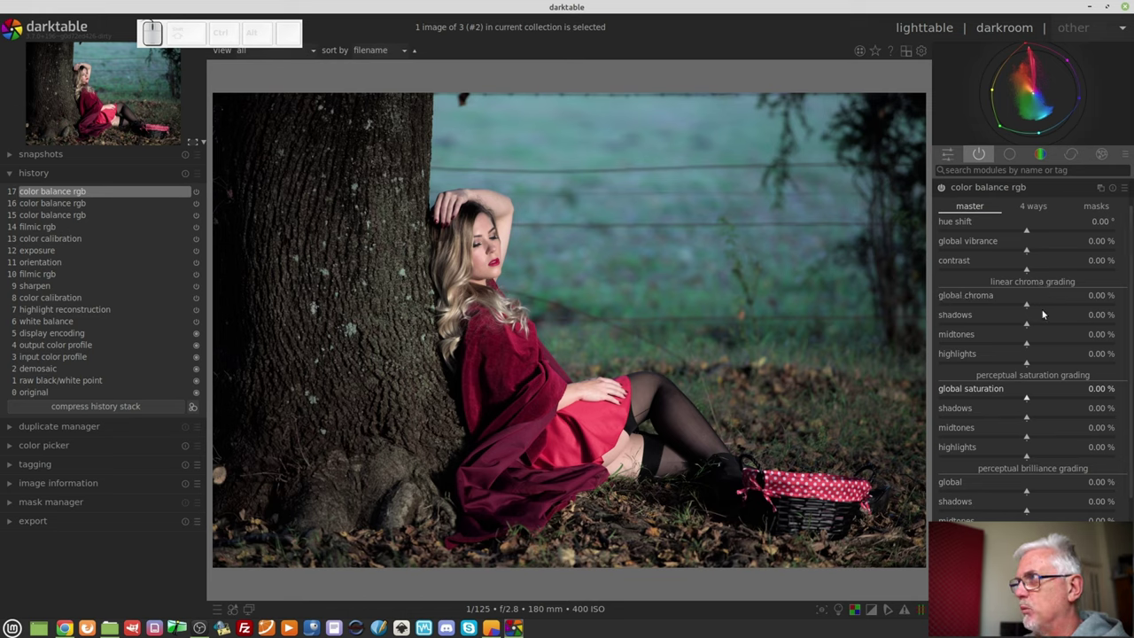
drag(1036, 307, 1027, 307)
right_click(1027, 307)
key(KP_0)
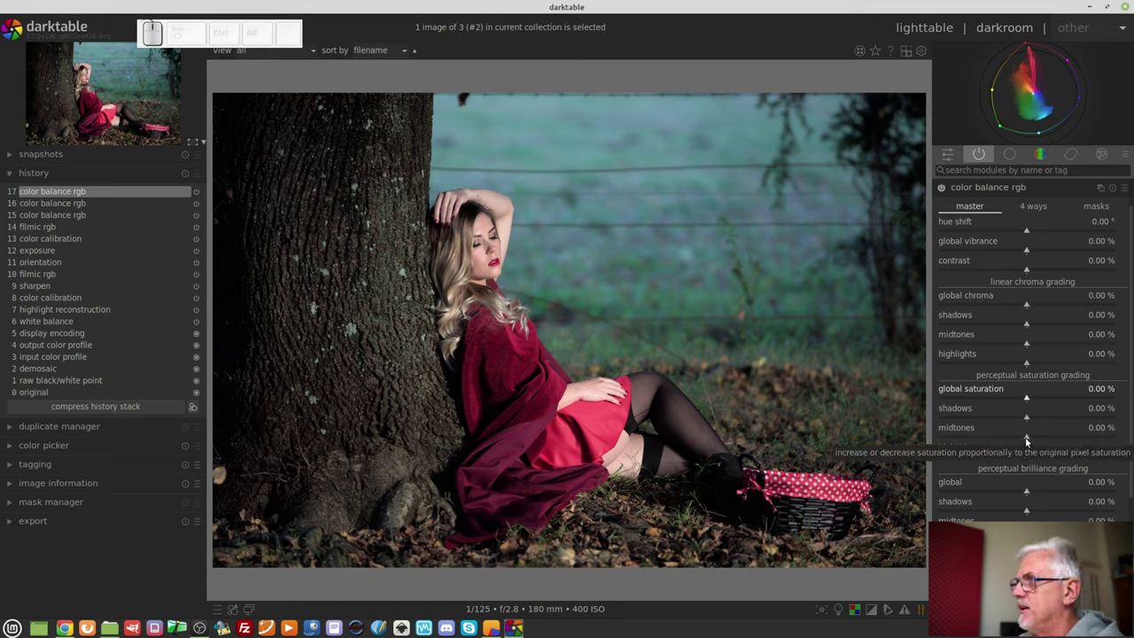
drag(1033, 438, 1074, 439)
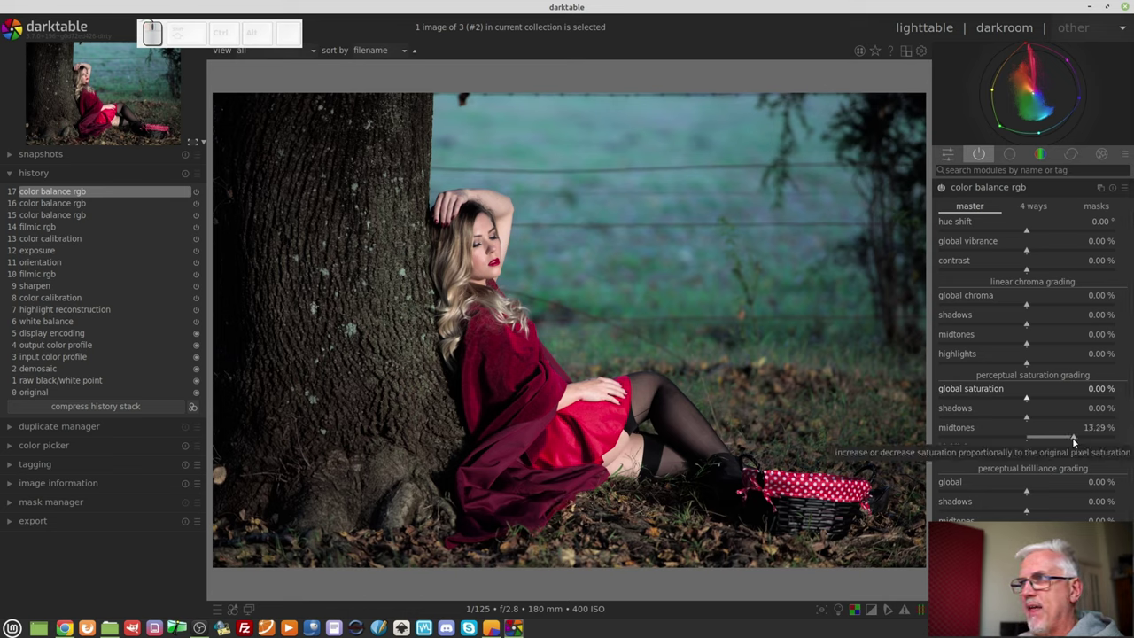
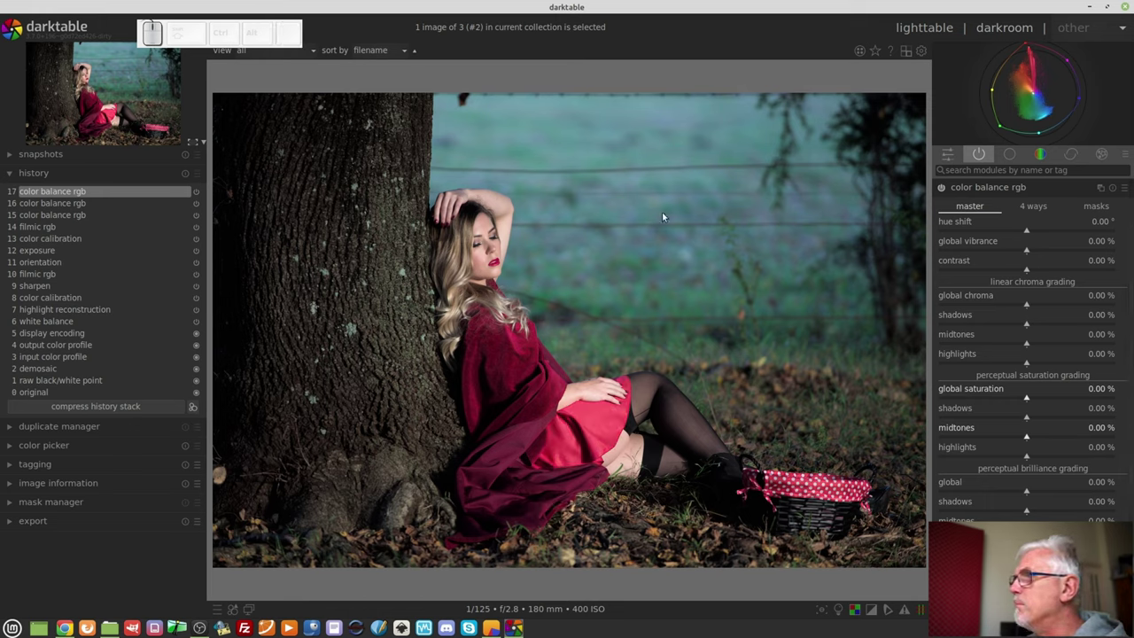
- In the 4 ways controls, swing the global offset hue from orange round to teal near 161°
click(1035, 198)
click(1034, 213)
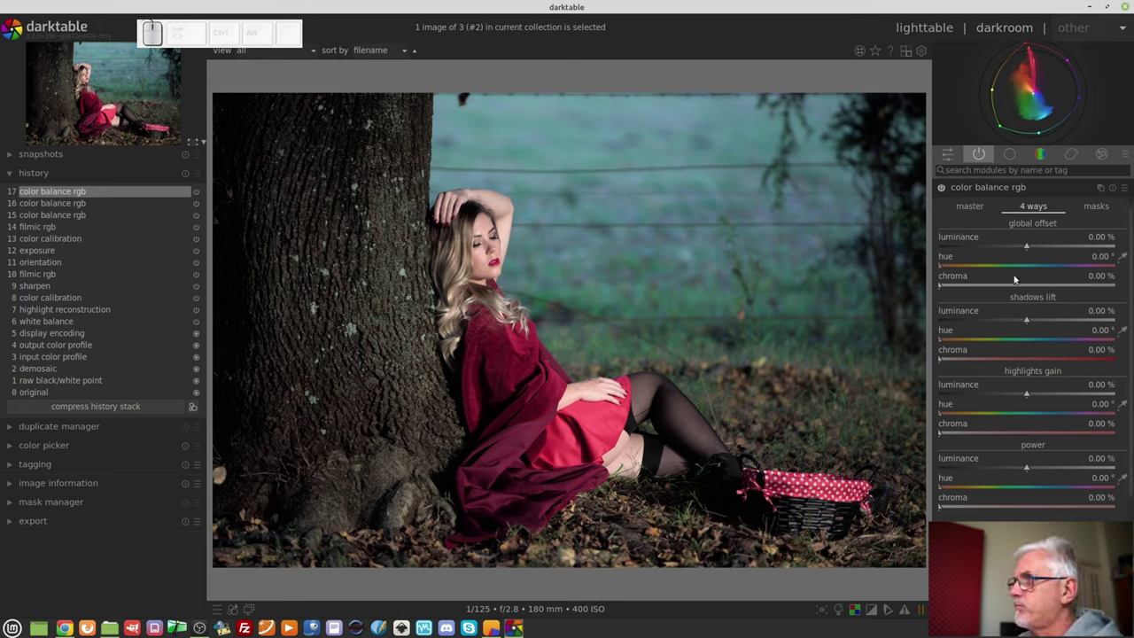
drag(974, 266, 966, 272)
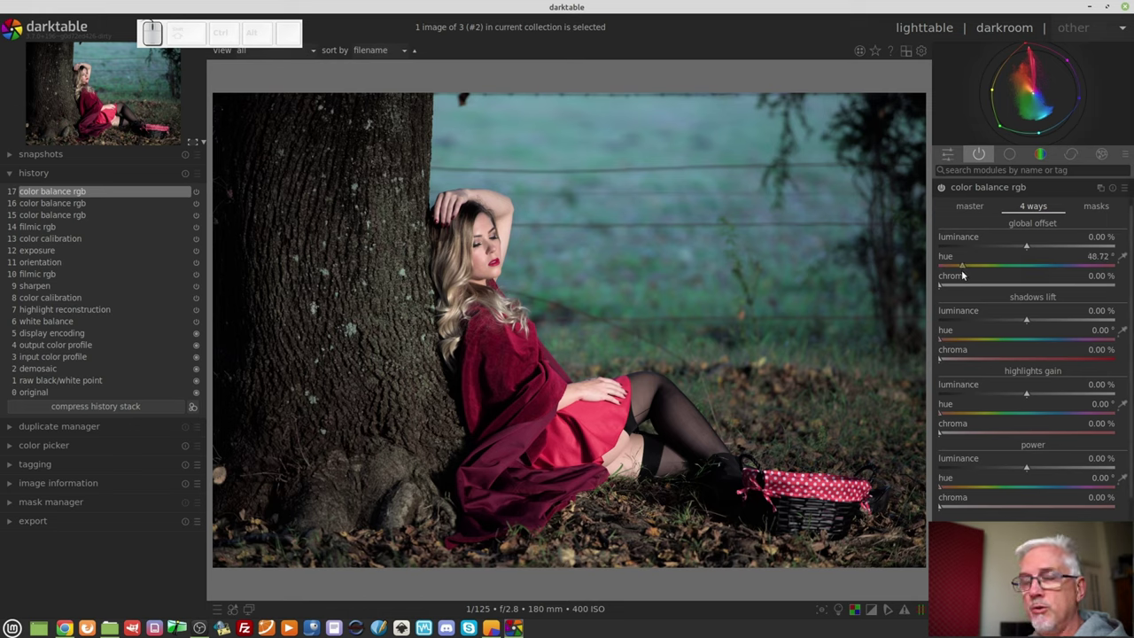
drag(960, 284, 1018, 284)
- Tint the image teal with global offset chroma, then pull the chroma back toward zero
drag(955, 264, 1016, 307)
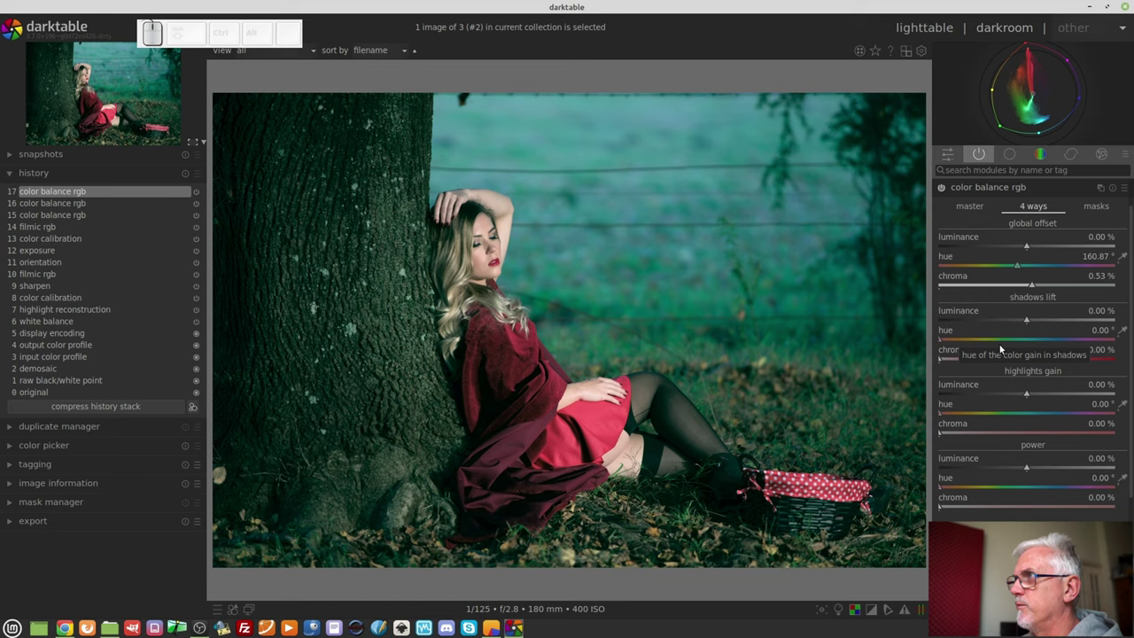
drag(1022, 285, 972, 284)
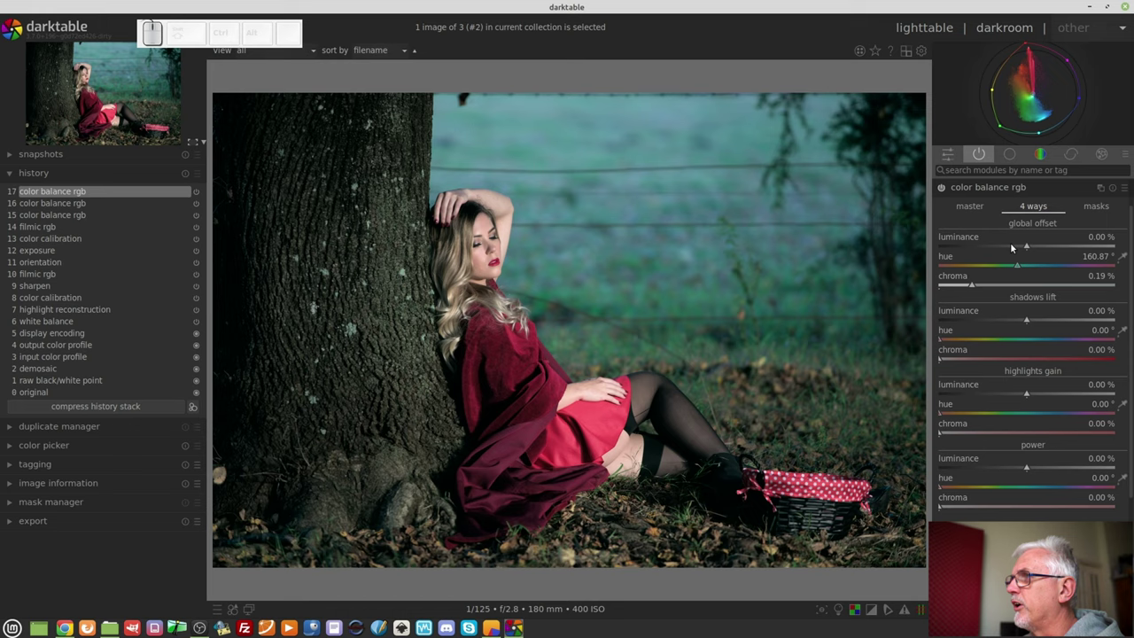
drag(1007, 246, 1033, 248)
- Reset the global offset chroma to exactly 0% via the value entry
right_click(1033, 248)
key(KP_0)
key(KP_Enter)
click(965, 285)
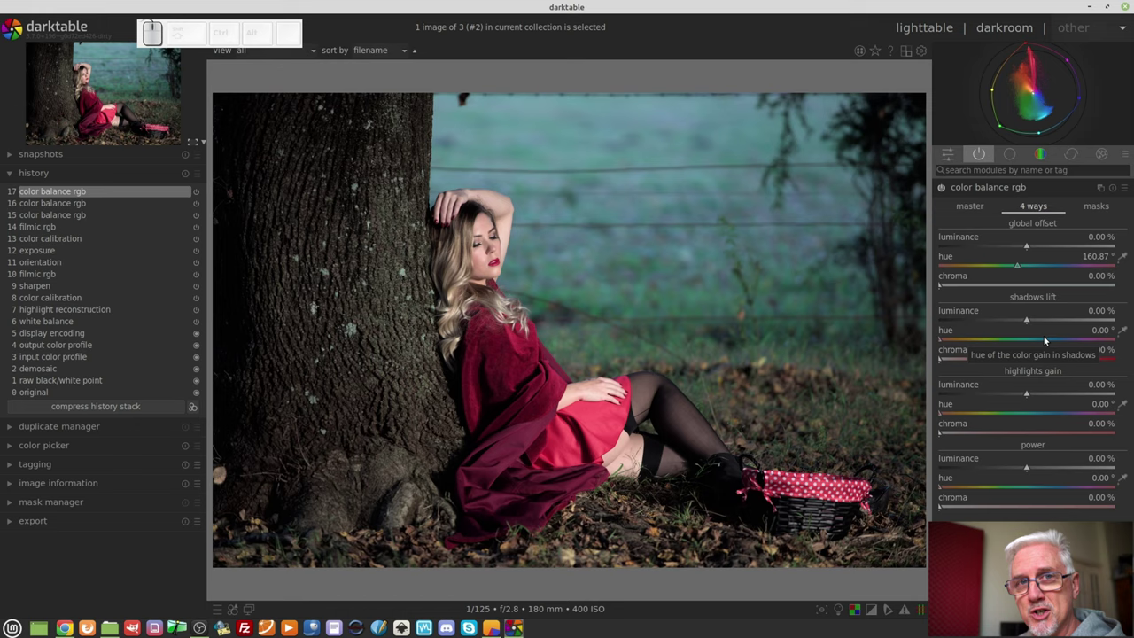
- Tint shadows lift teal-blue (hue ~199°, chroma 12.45%) and highlights gain warm orange (hue 37.7°)
drag(1041, 339, 1032, 377)
drag(984, 357, 1005, 464)
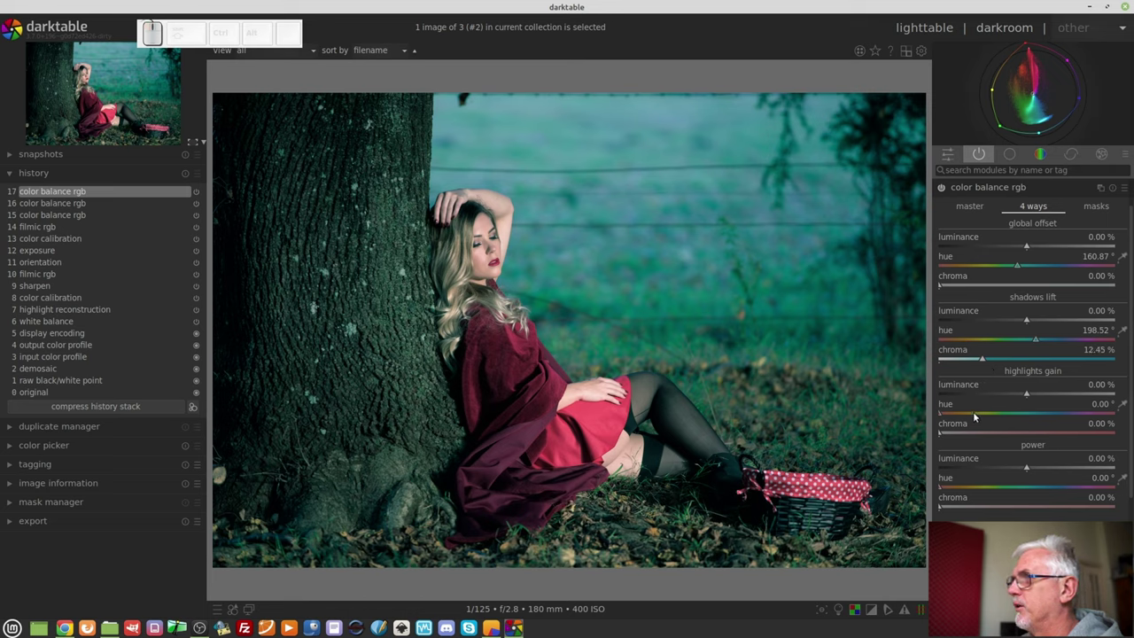
drag(971, 415, 971, 431)
- Adjust then clear the chroma on shadows lift and highlights gain, keeping their hues
drag(972, 432, 1000, 507)
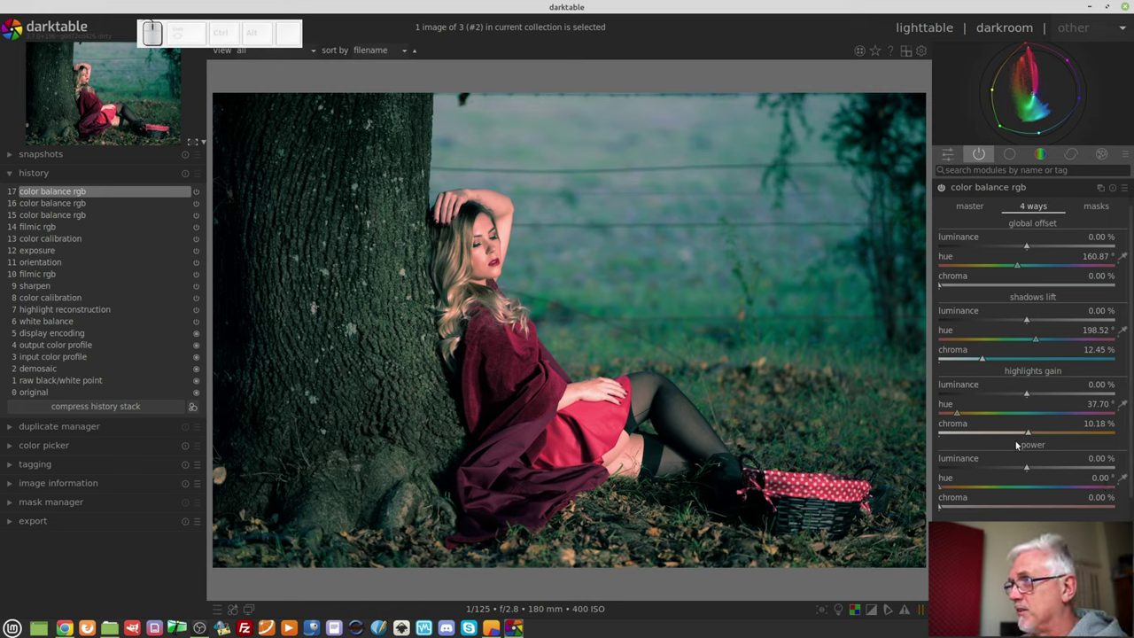
click(1010, 428)
click(948, 359)
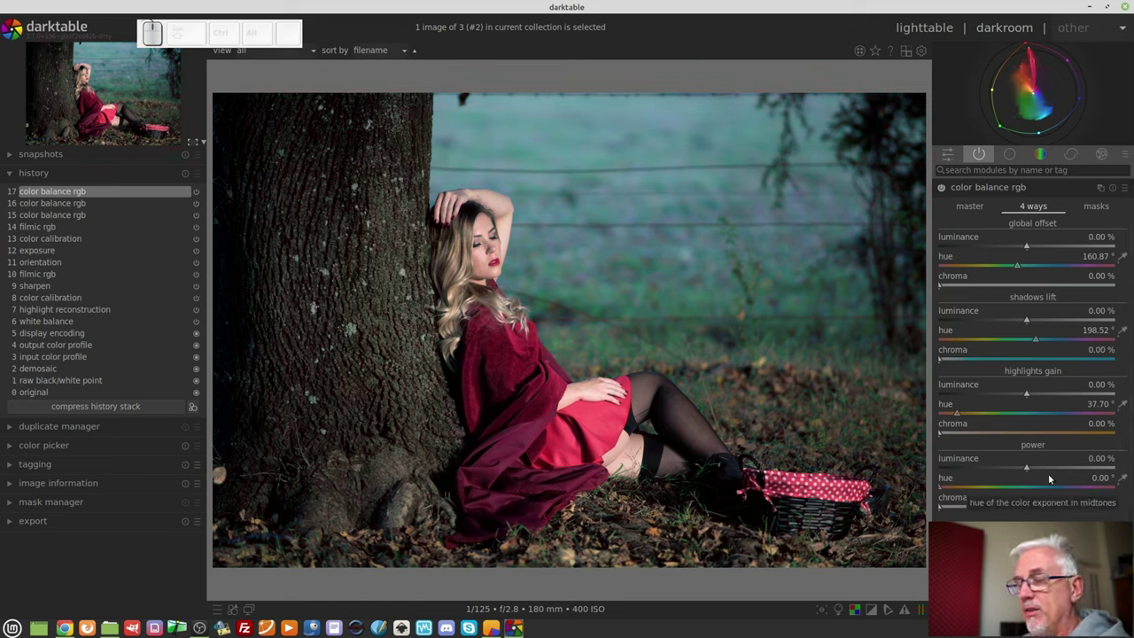
- Nudge midtones power luminance up, then enter 0 to return it to zero
drag(996, 466, 1012, 498)
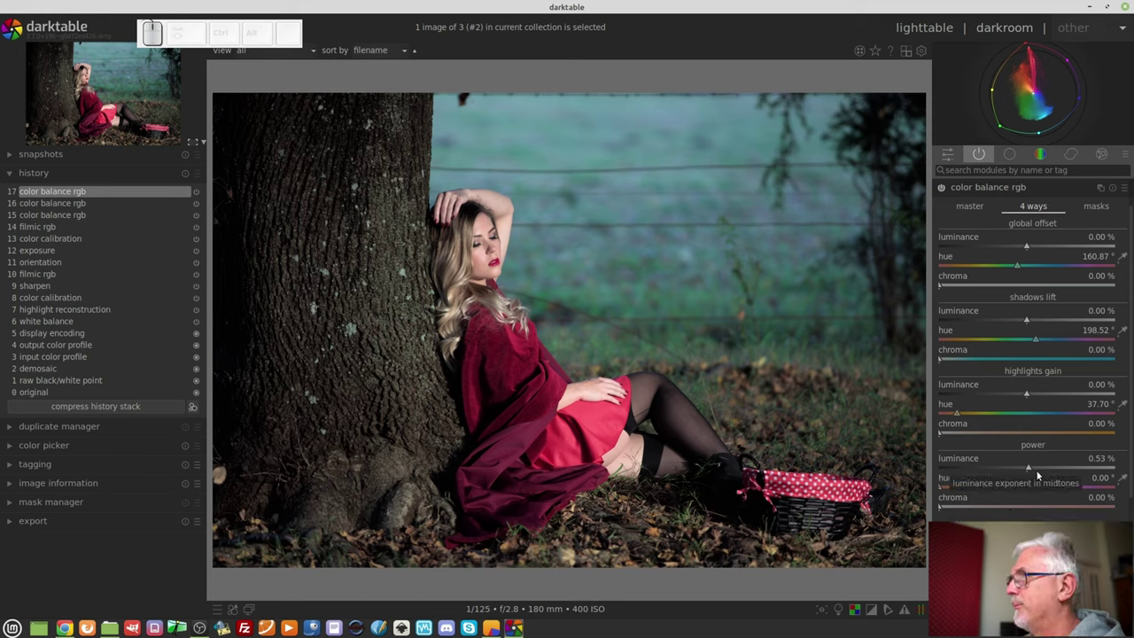
right_click(1027, 471)
key(KP_0)
key(Return)
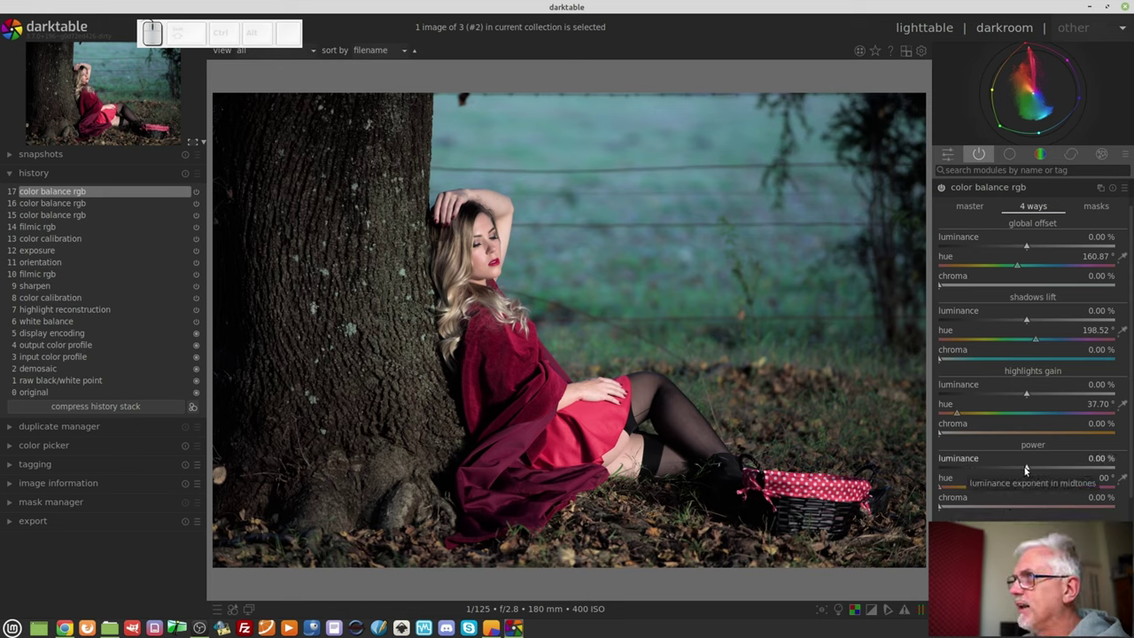
click(1096, 209)
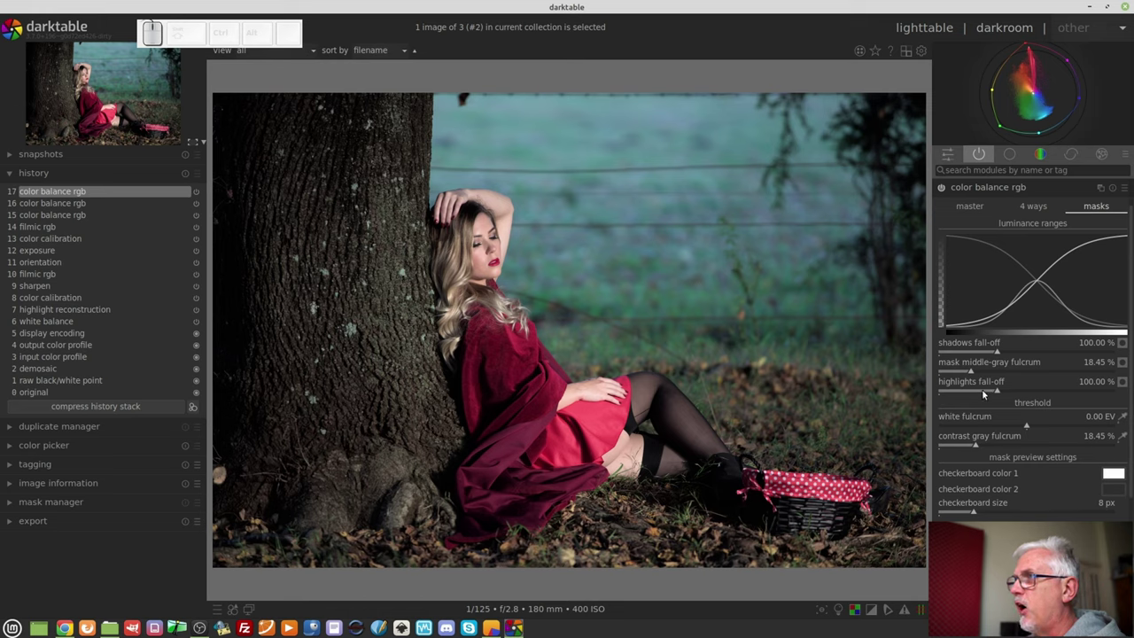
- Widen shadows fall-off to 131.87% and highlights fall-off to 142.98% in the masks tab
drag(994, 355, 992, 388)
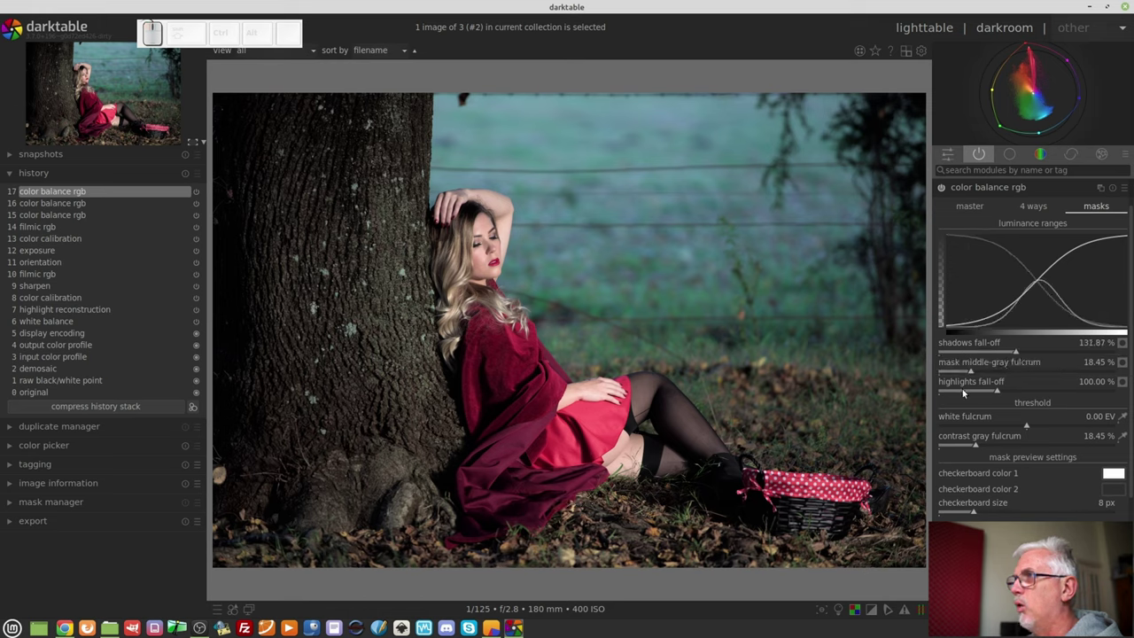
drag(953, 390, 1023, 393)
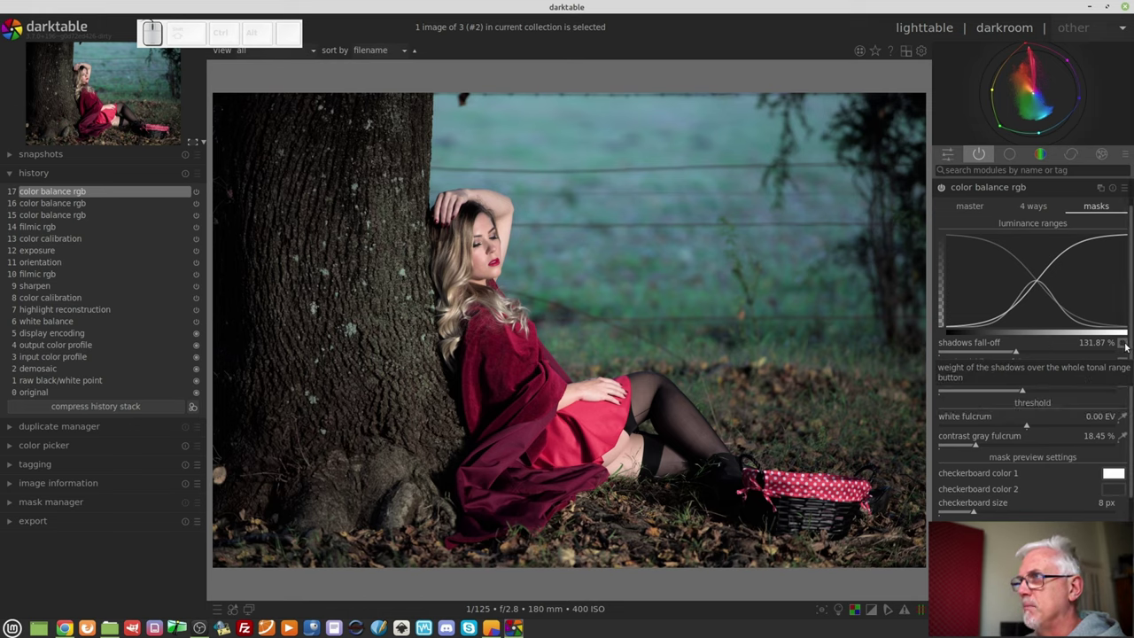
- Preview the shadows, highlights and midtones masks over the portrait, then turn the preview off
click(1126, 343)
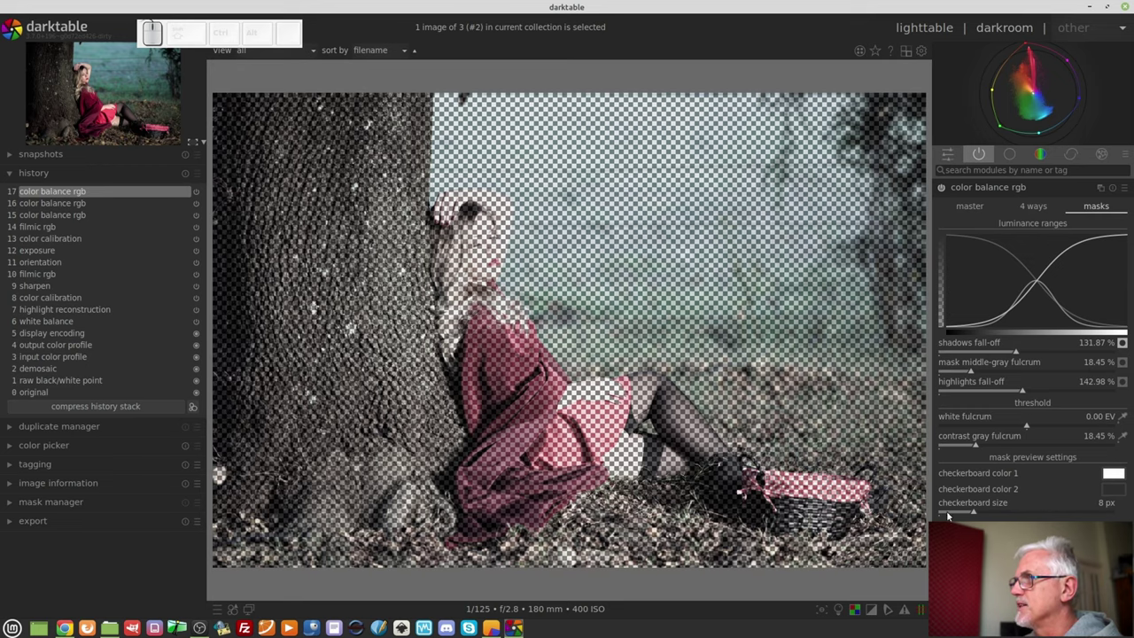
click(1127, 382)
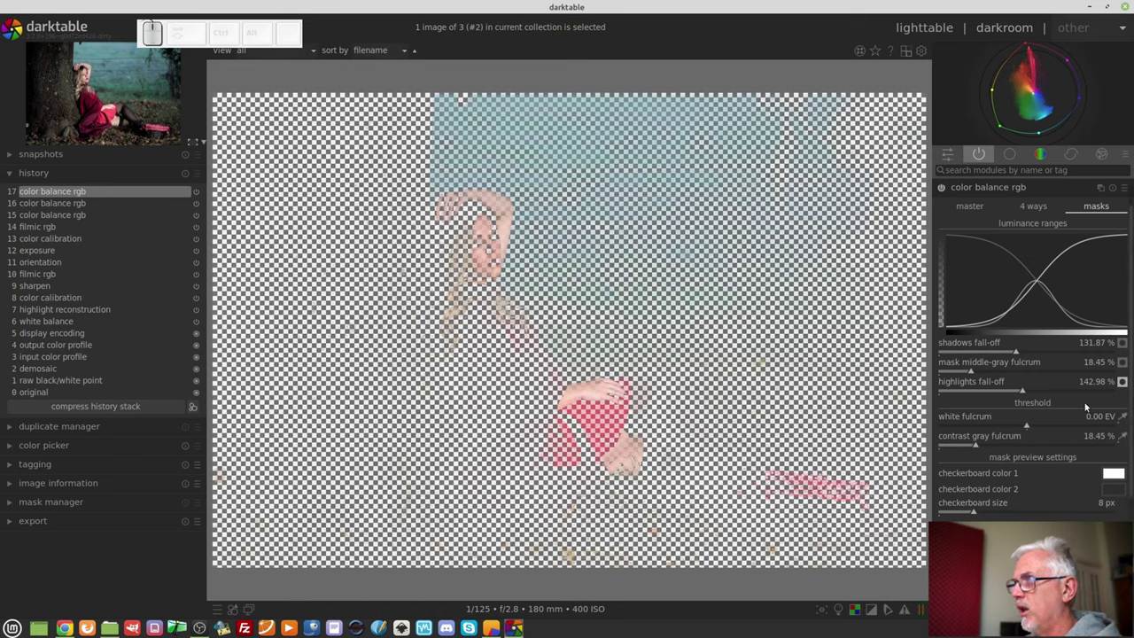
click(1122, 361)
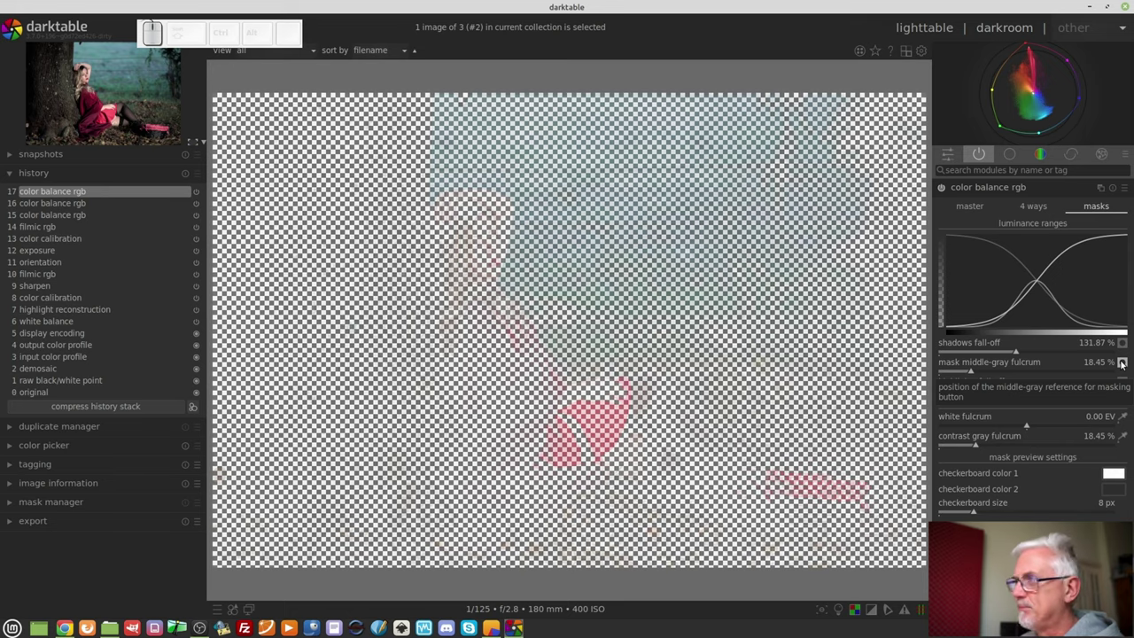
click(1122, 360)
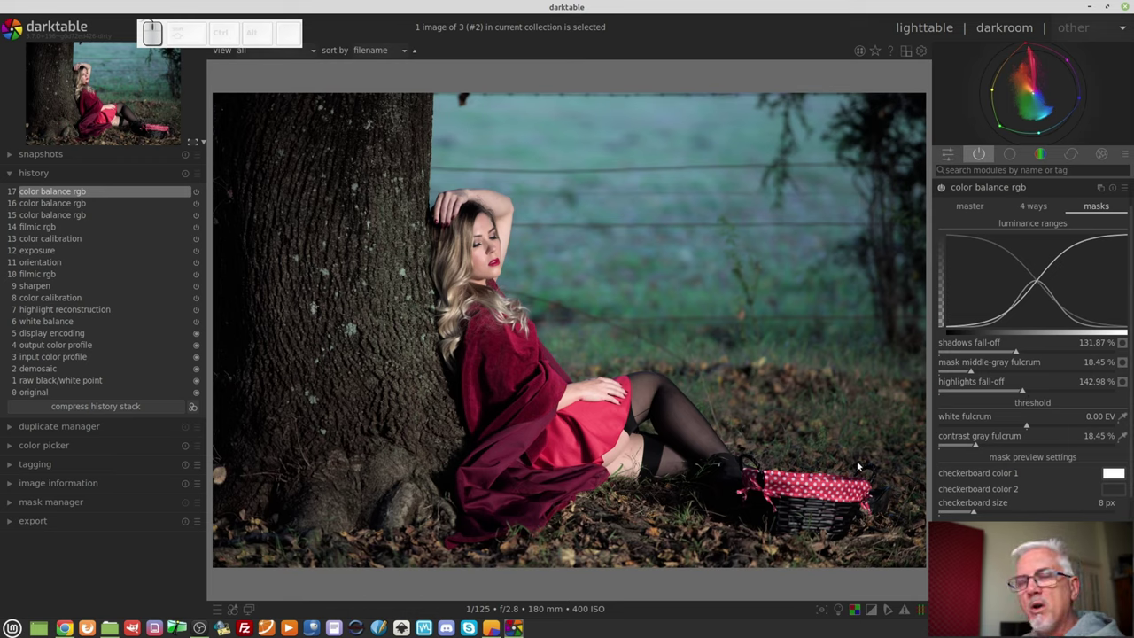